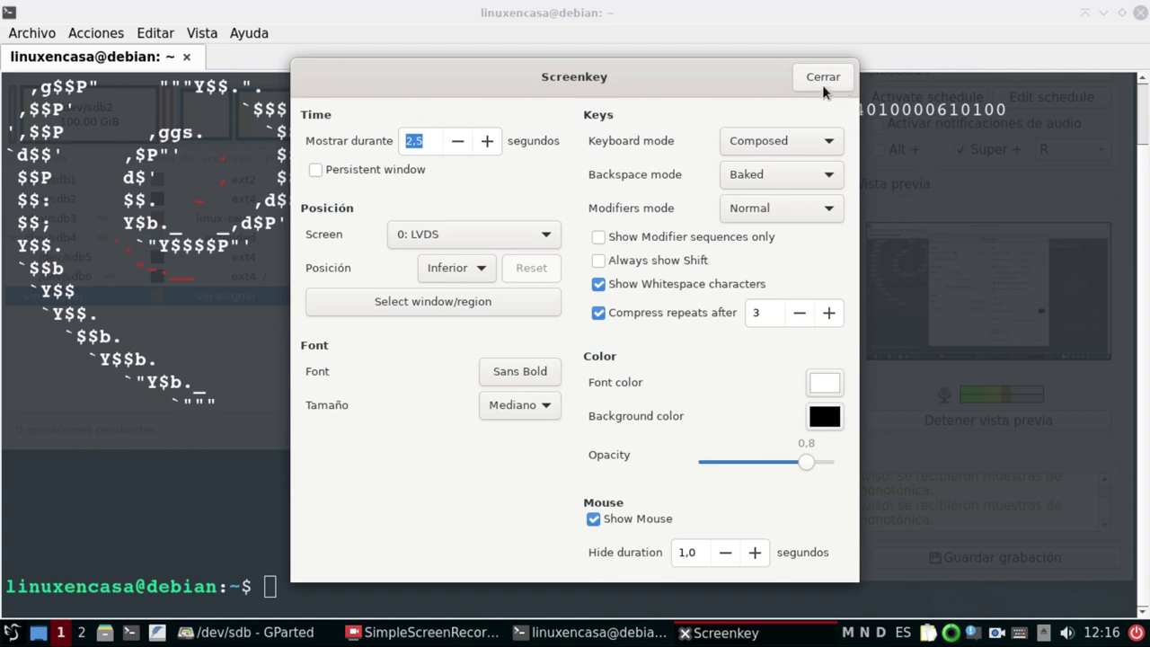
Close the Screenkey settings via Cerrar, leaving the neofetch output and a fresh prompt.
{"action": "left_click_drag", "start_coordinate": [837, 77], "coordinate": [638, 626]}
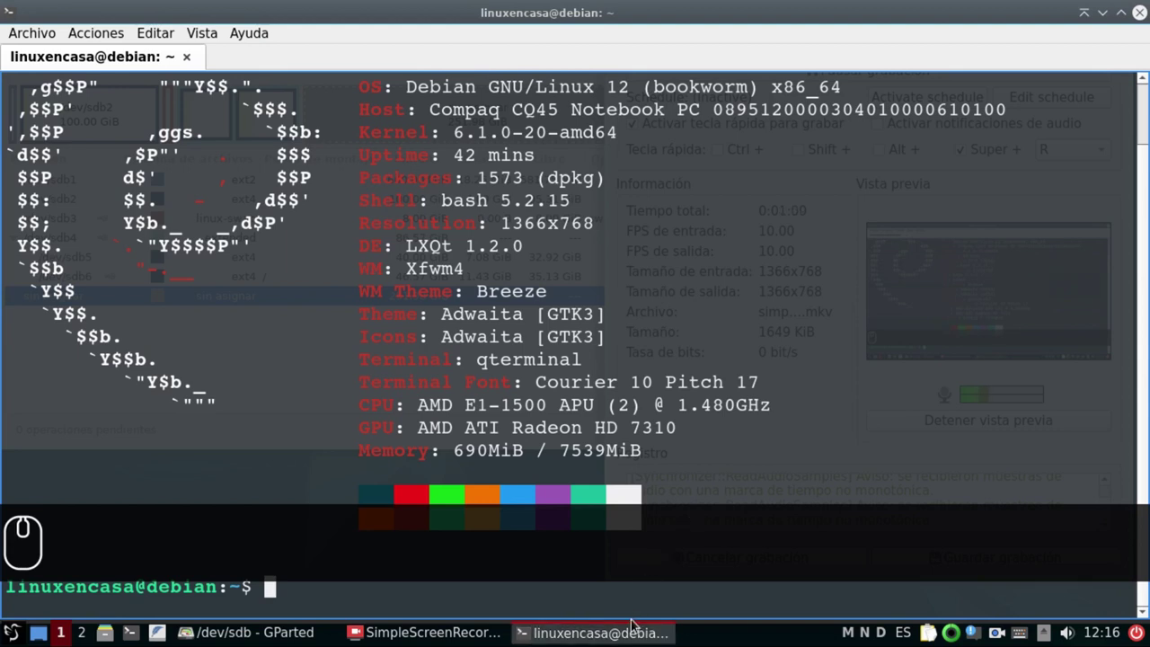
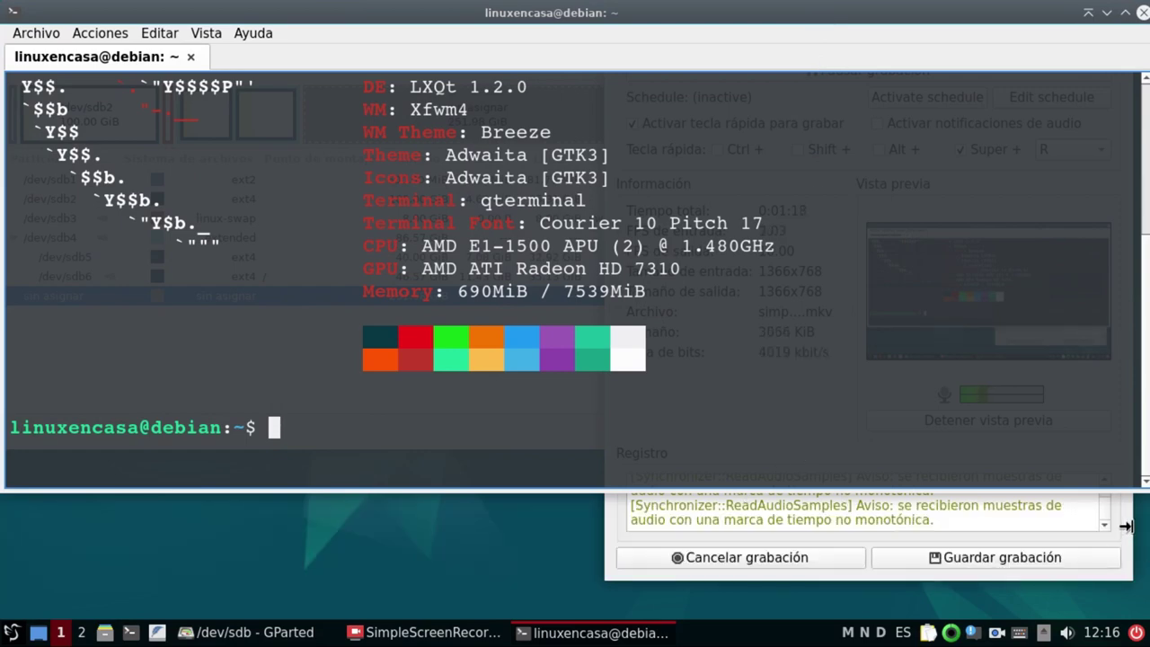
Show SimpleScreenRecorder beside the terminal, set Screenkey's Posición to Fixed, and close Screenkey.
{"action": "left_click", "coordinate": [1129, 537]}
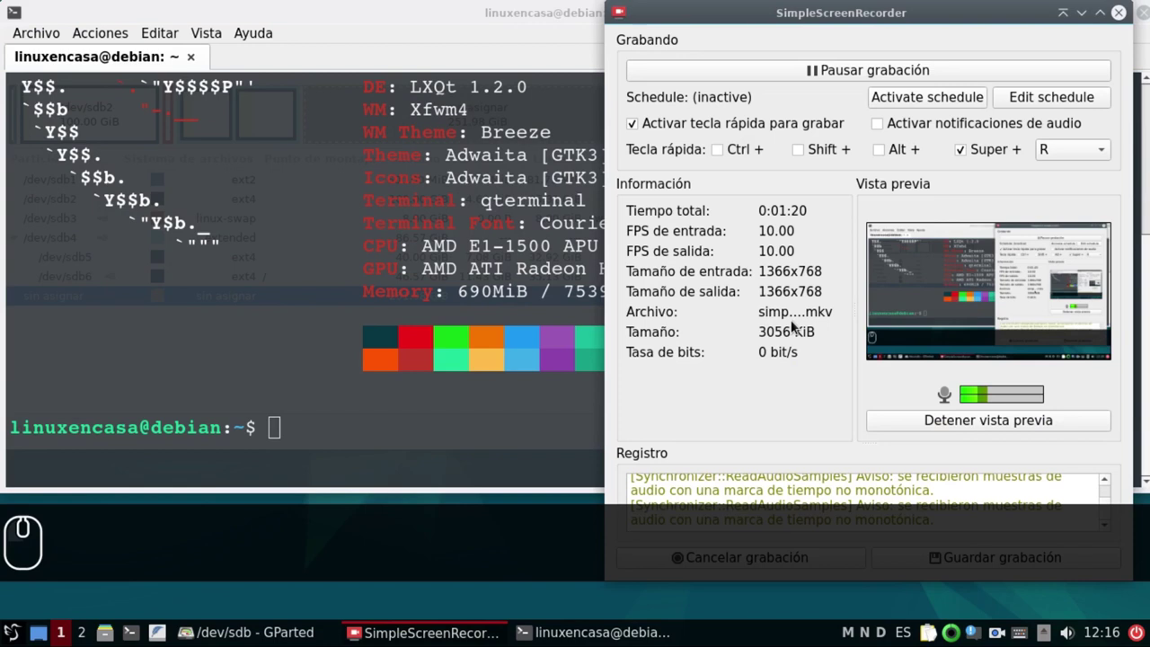
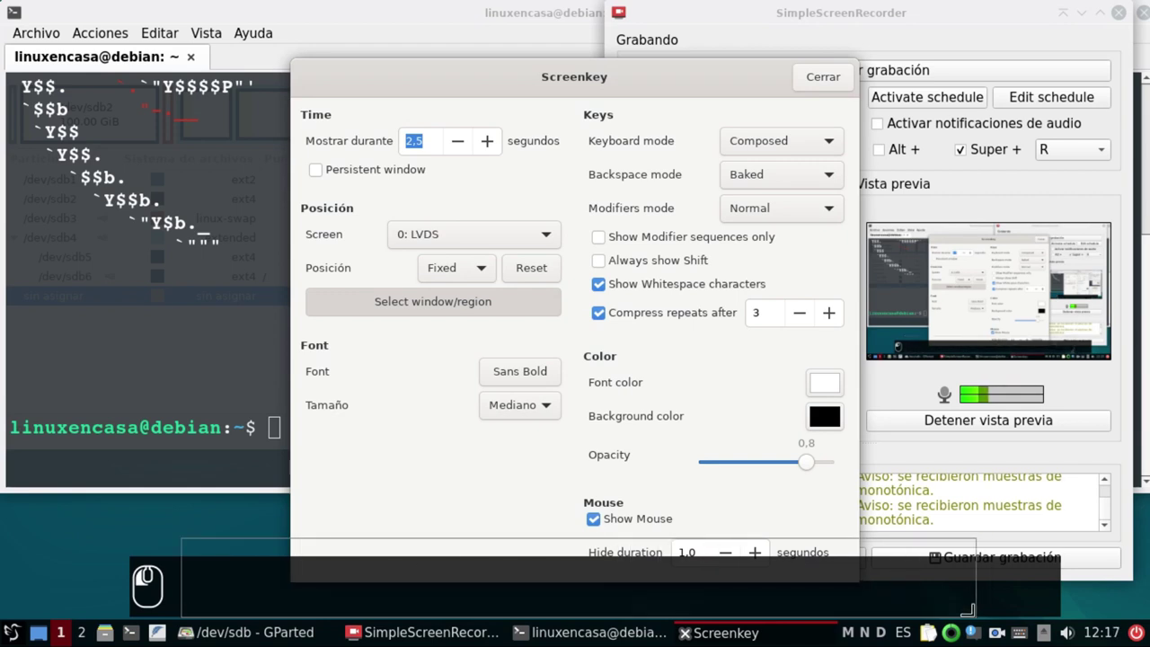
{"action": "left_click_drag", "start_coordinate": [980, 624], "coordinate": [808, 463]}
{"action": "left_click", "coordinate": [828, 84]}
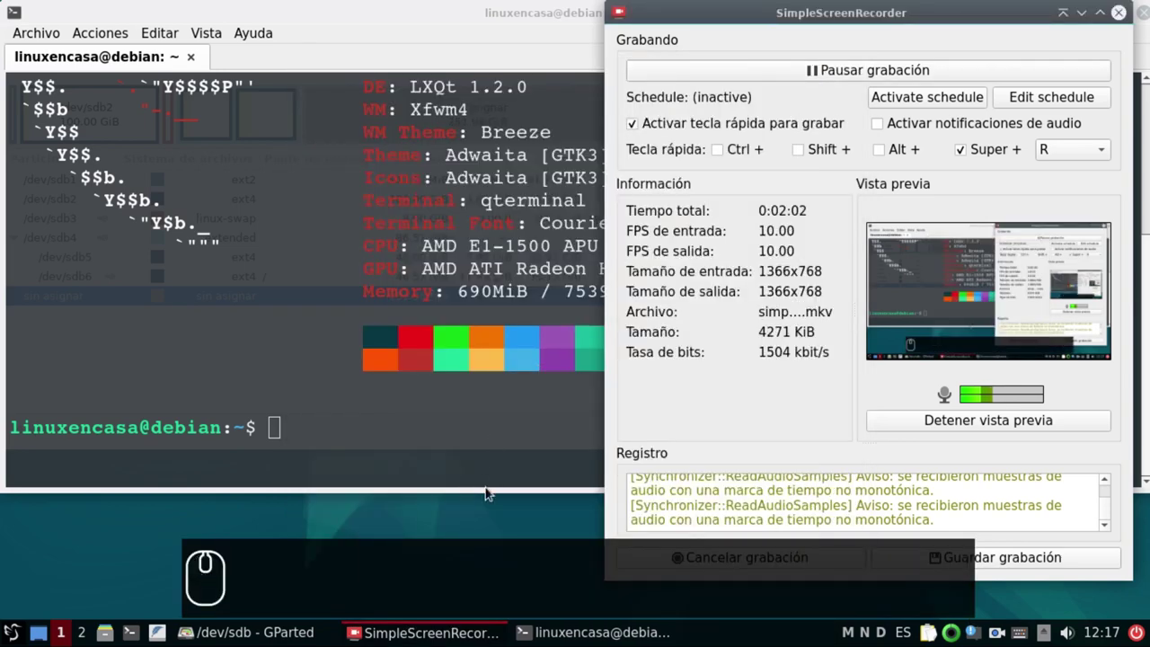
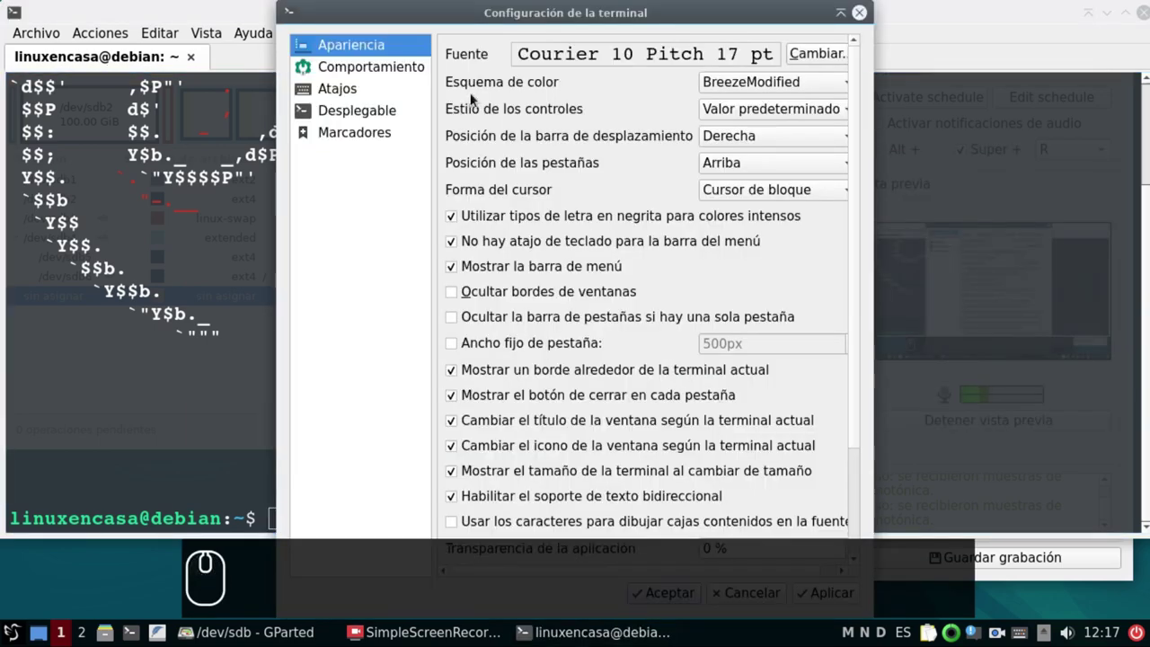
Lower the terminal font from Courier 10 Pitch 17 pt to 15 pt and confirm with Aceptar.
{"action": "left_click", "coordinate": [802, 59]}
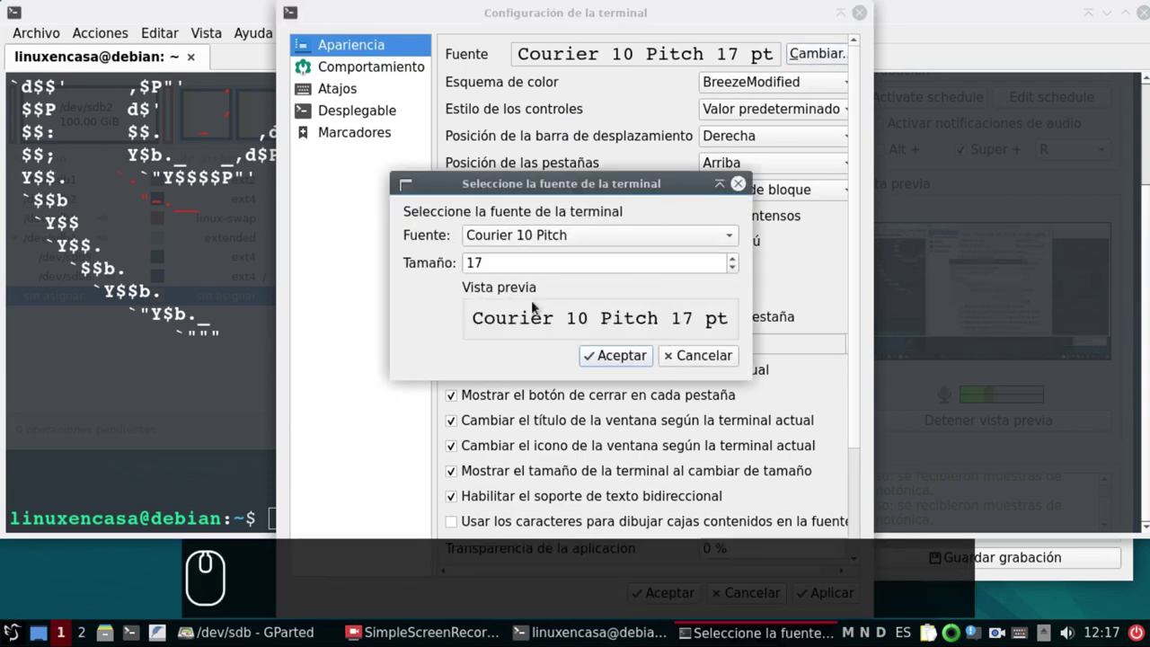
{"action": "left_click_drag", "start_coordinate": [738, 268], "coordinate": [827, 598]}
{"action": "left_click_drag", "start_coordinate": [826, 600], "coordinate": [662, 599]}
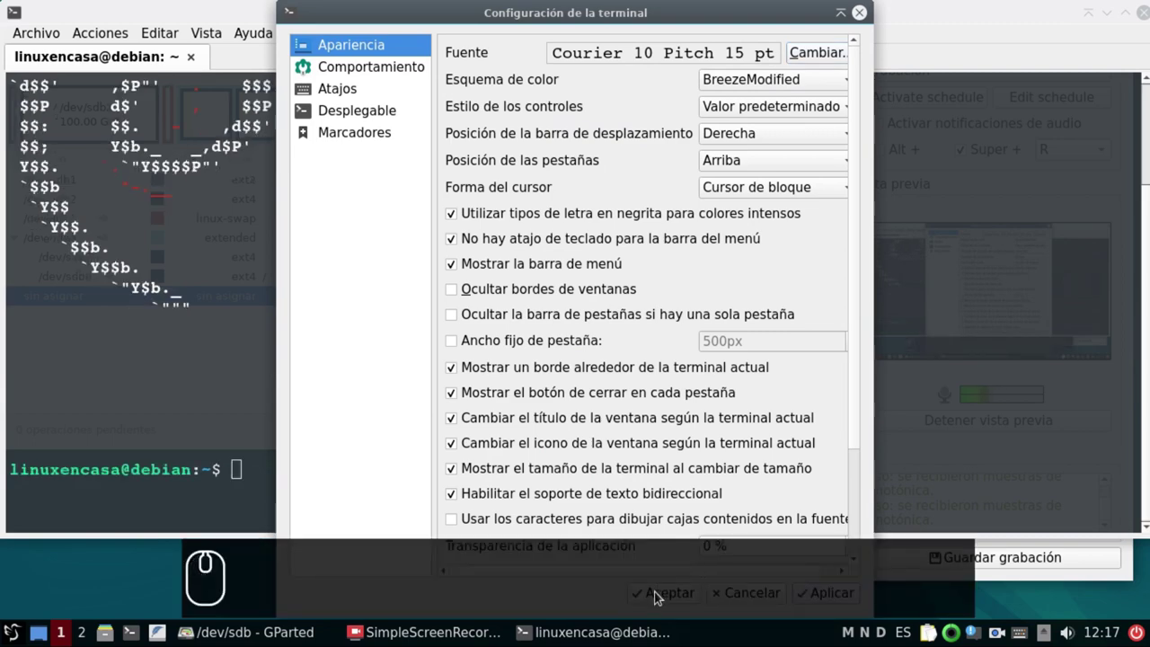